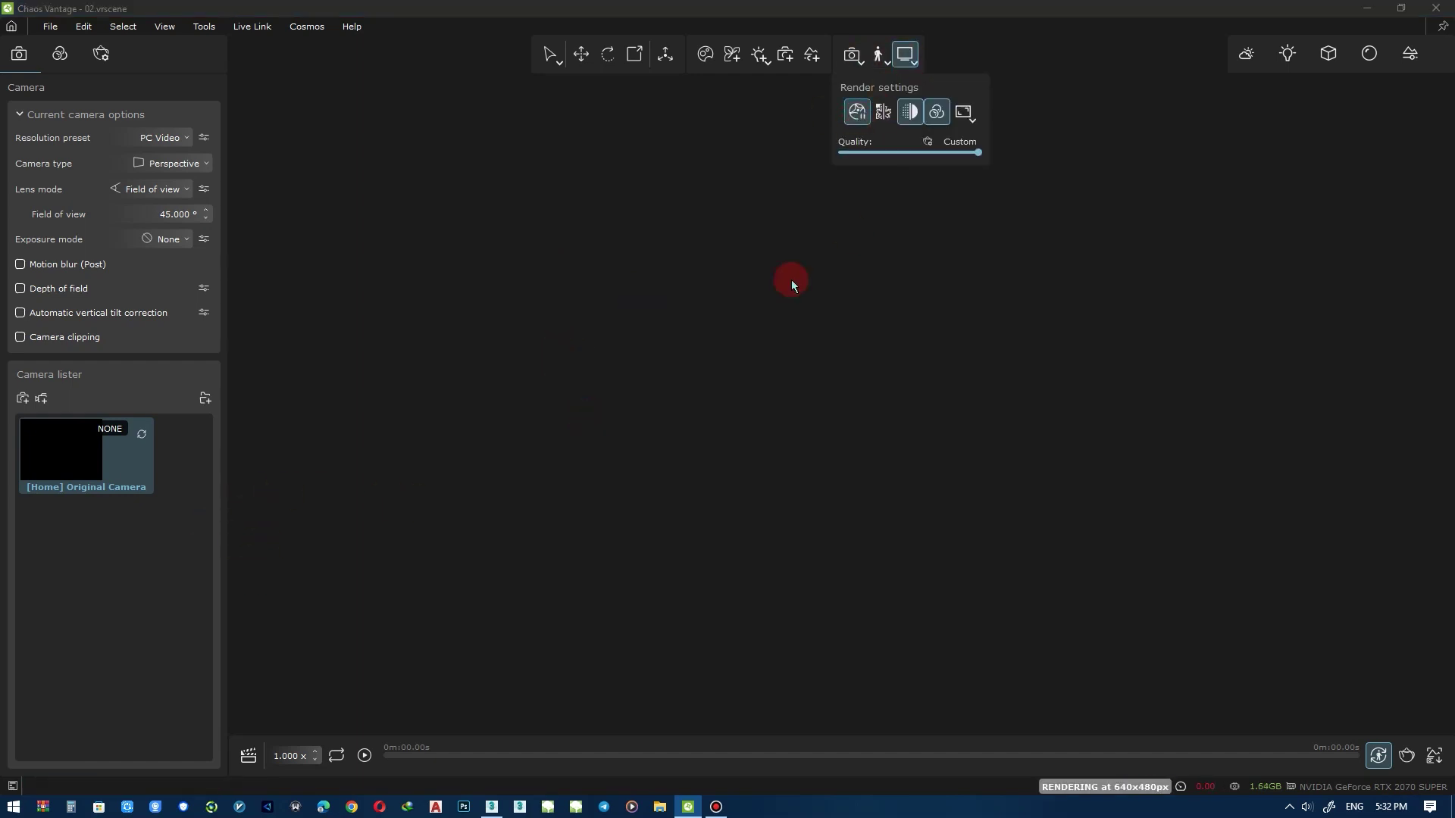
Switch camera exposure to a fixed value and enter 13, darkening the aerial house view.
{"action": "middle_click", "coordinate": [760, 354]}
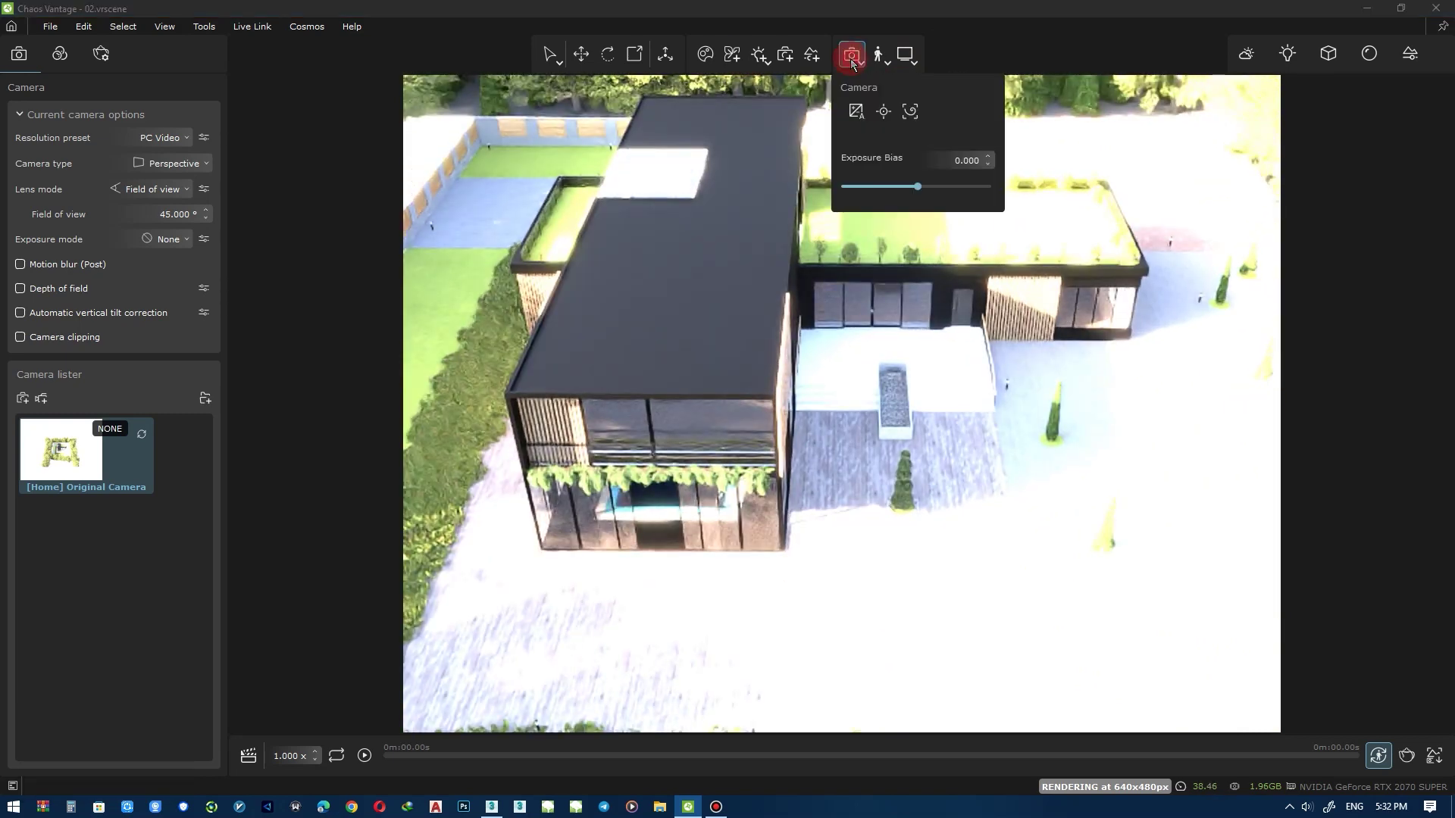
{"action": "middle_click", "coordinate": [842, 407]}
{"action": "middle_click", "coordinate": [976, 177]}
{"action": "middle_click", "coordinate": [697, 443]}
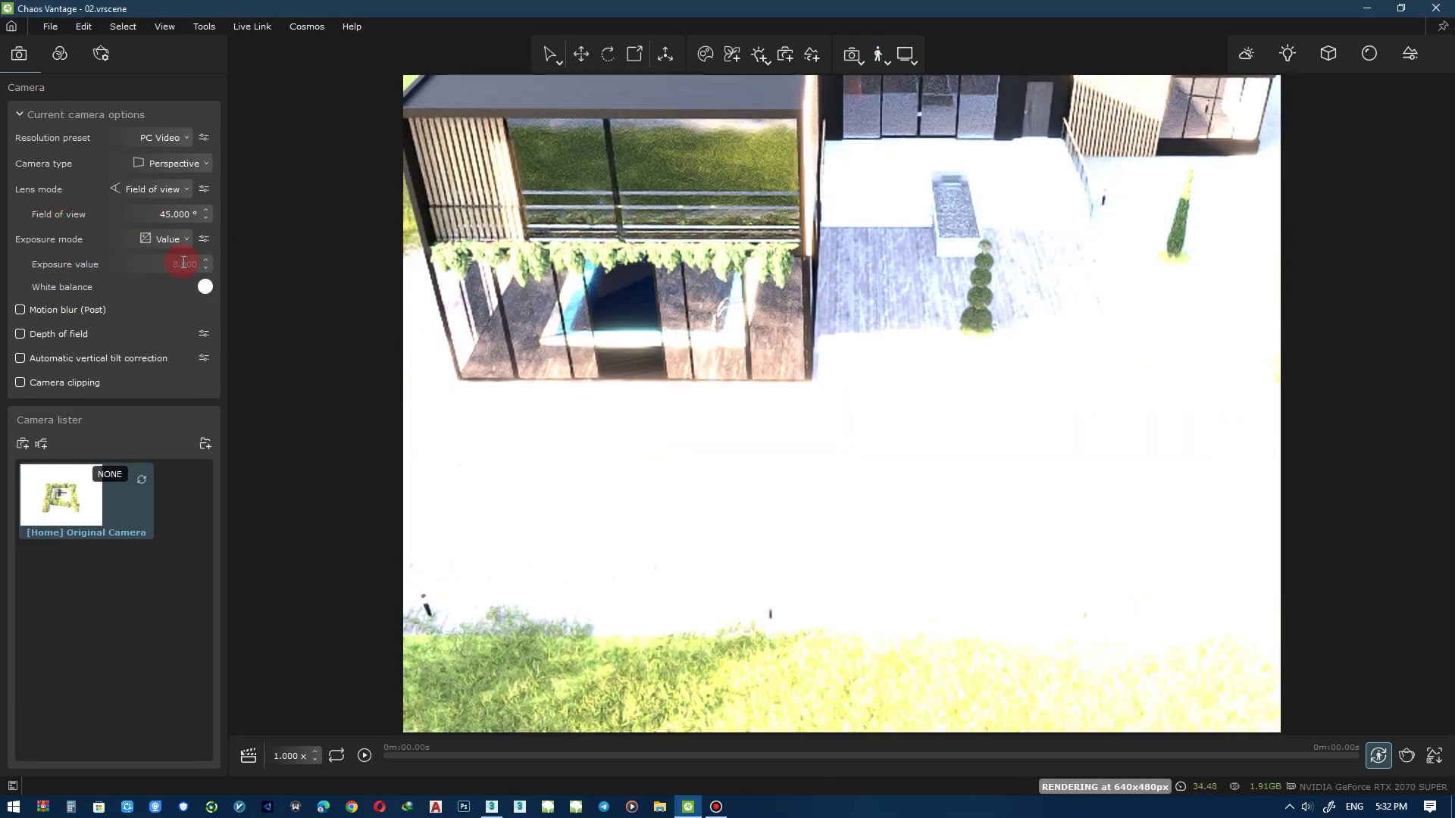
{"action": "key", "text": "KP_1"}
{"action": "key", "text": "KP_2"}
{"action": "key", "text": "Return"}
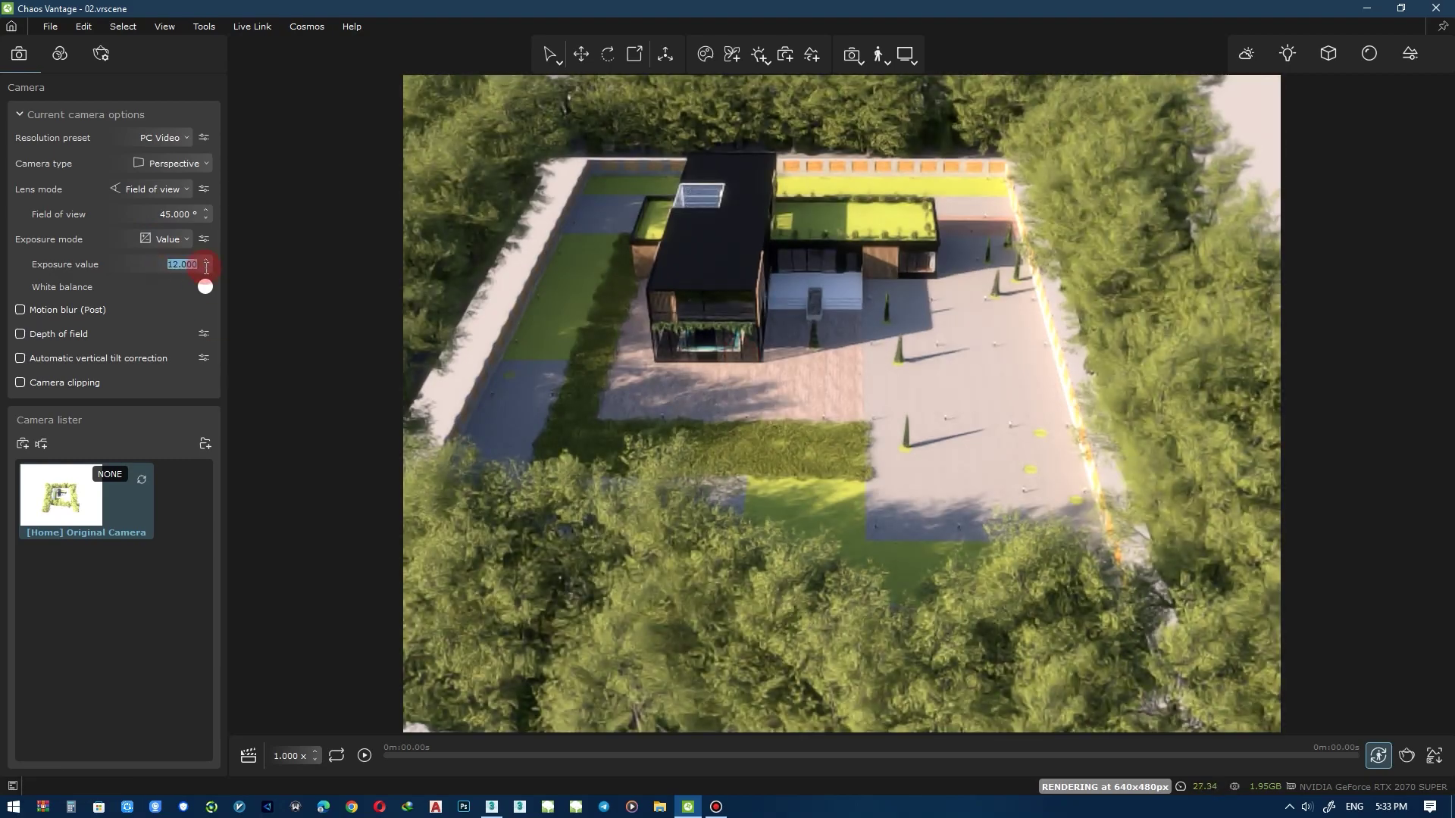
{"action": "key", "text": "KP_1"}
{"action": "key", "text": "Return"}
{"action": "middle_click", "coordinate": [733, 370]}
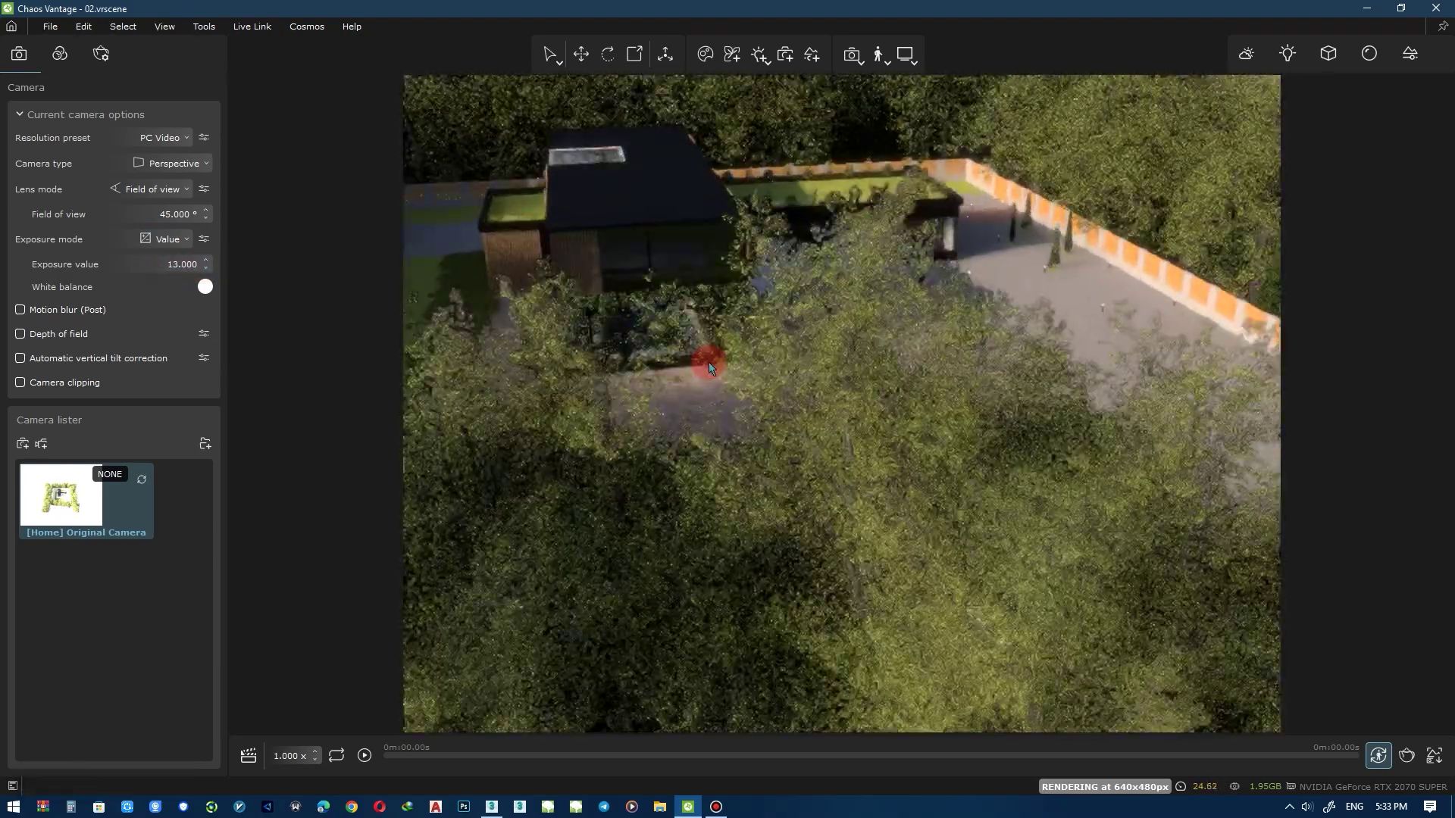
Fly the viewport camera down into the lawn, low in the grass facing the entrance steps.
{"action": "middle_click", "coordinate": [765, 359]}
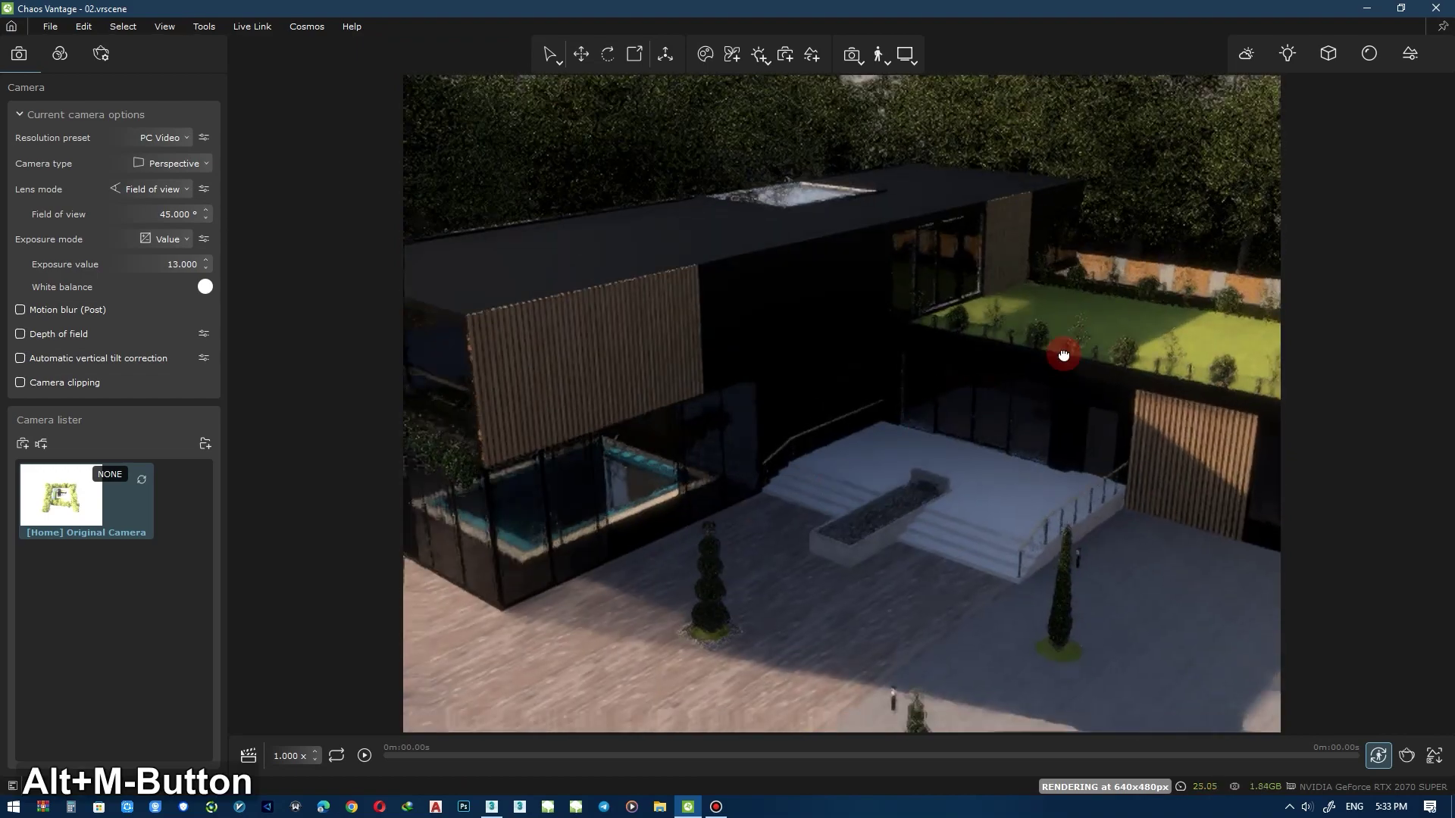
{"action": "middle_click", "coordinate": [861, 441]}
{"action": "middle_click", "coordinate": [702, 334]}
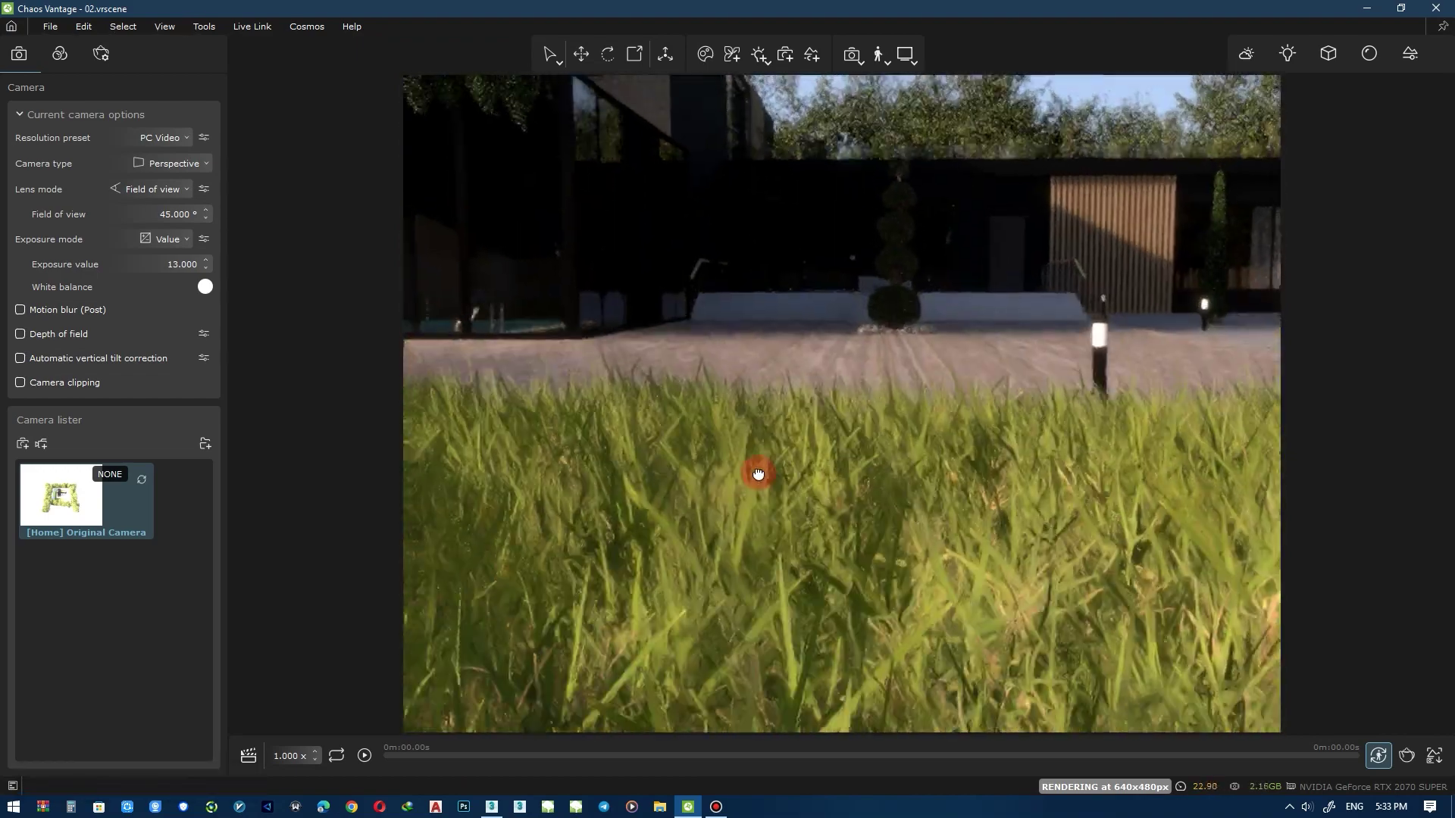
{"action": "middle_click", "coordinate": [714, 338]}
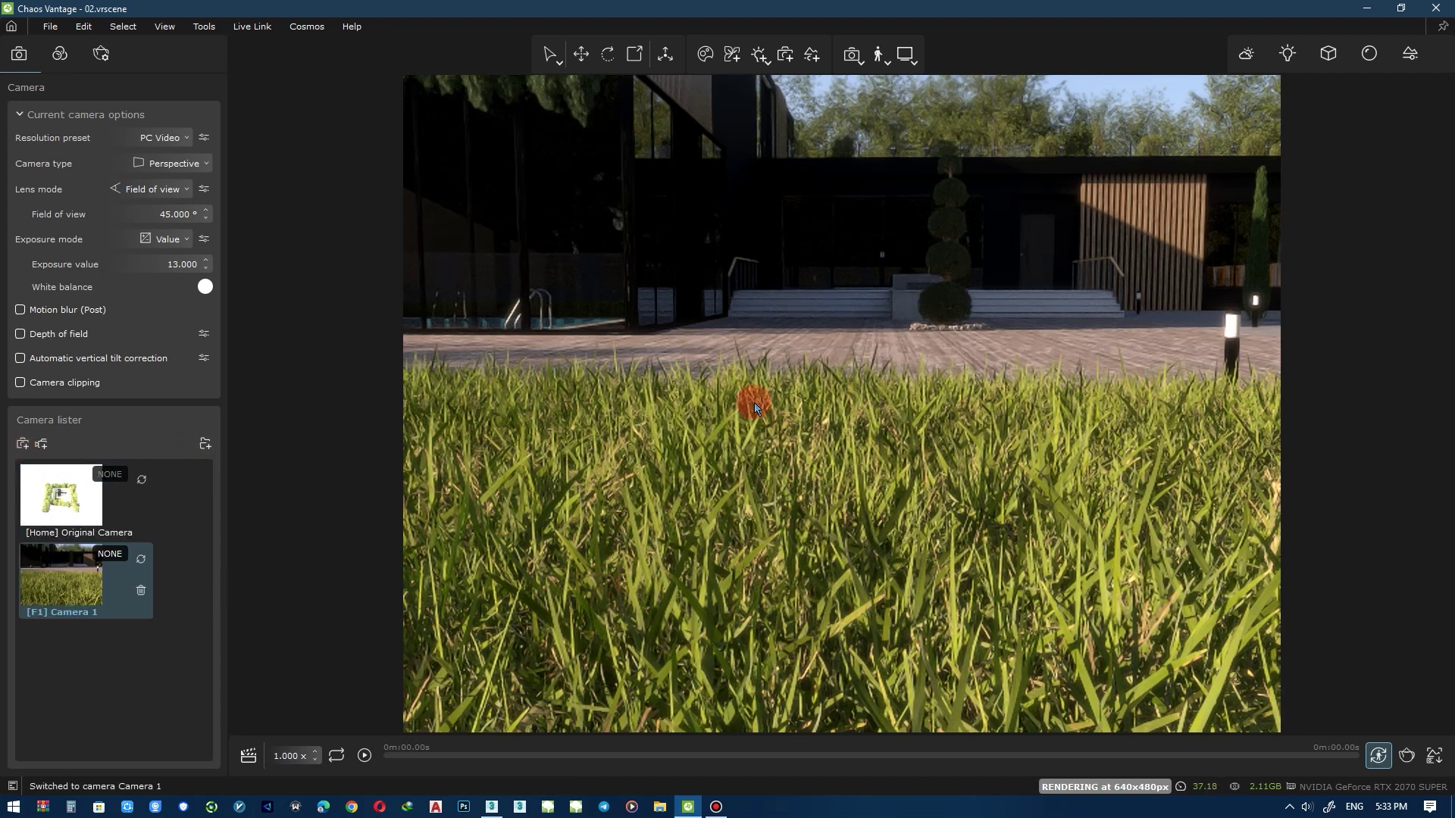
{"action": "middle_click", "coordinate": [757, 326]}
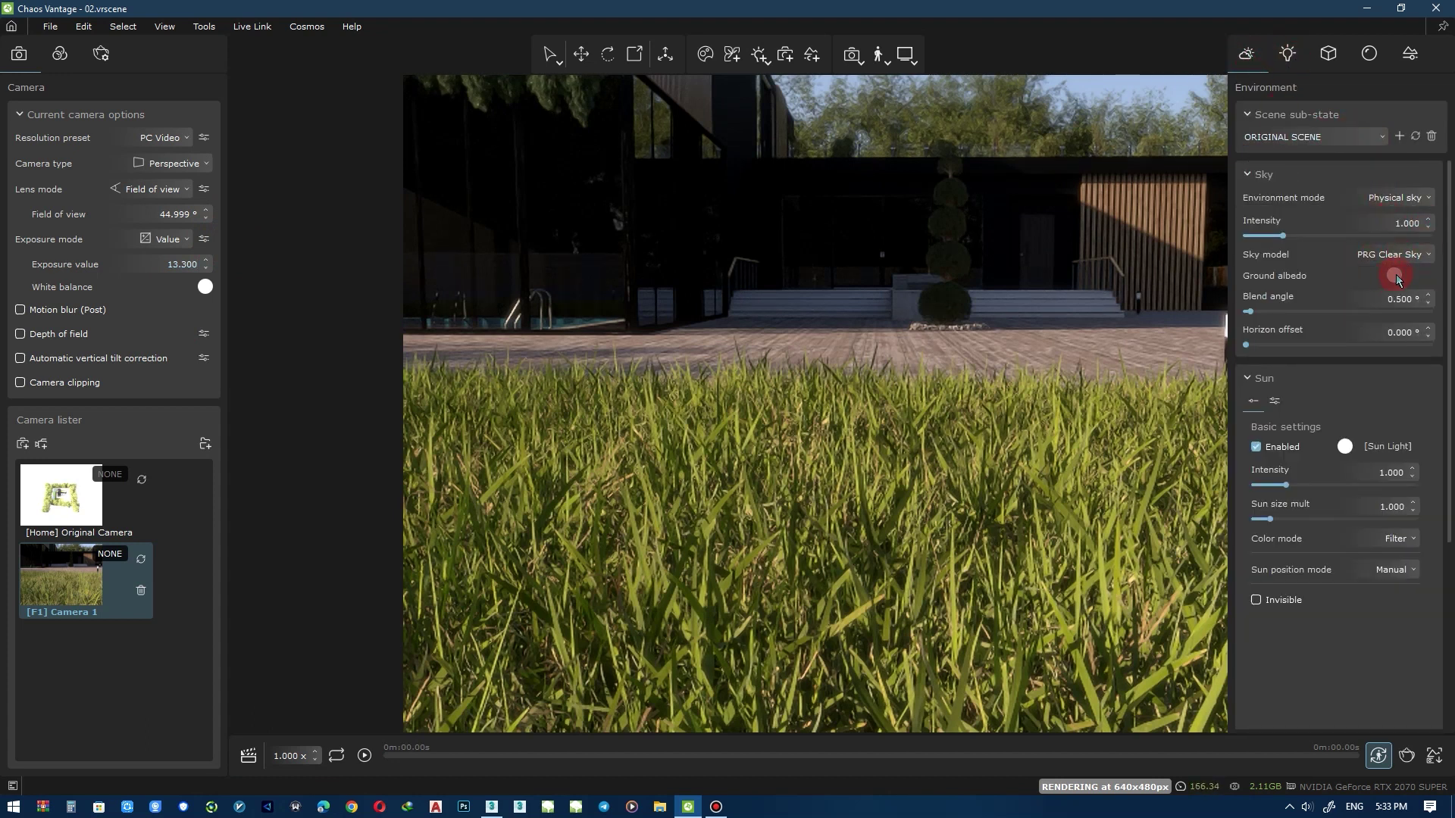
Position the sun by Altitude/Azimuth at about 21.6° altitude and 326° azimuth.
{"action": "middle_click", "coordinate": [1017, 259]}
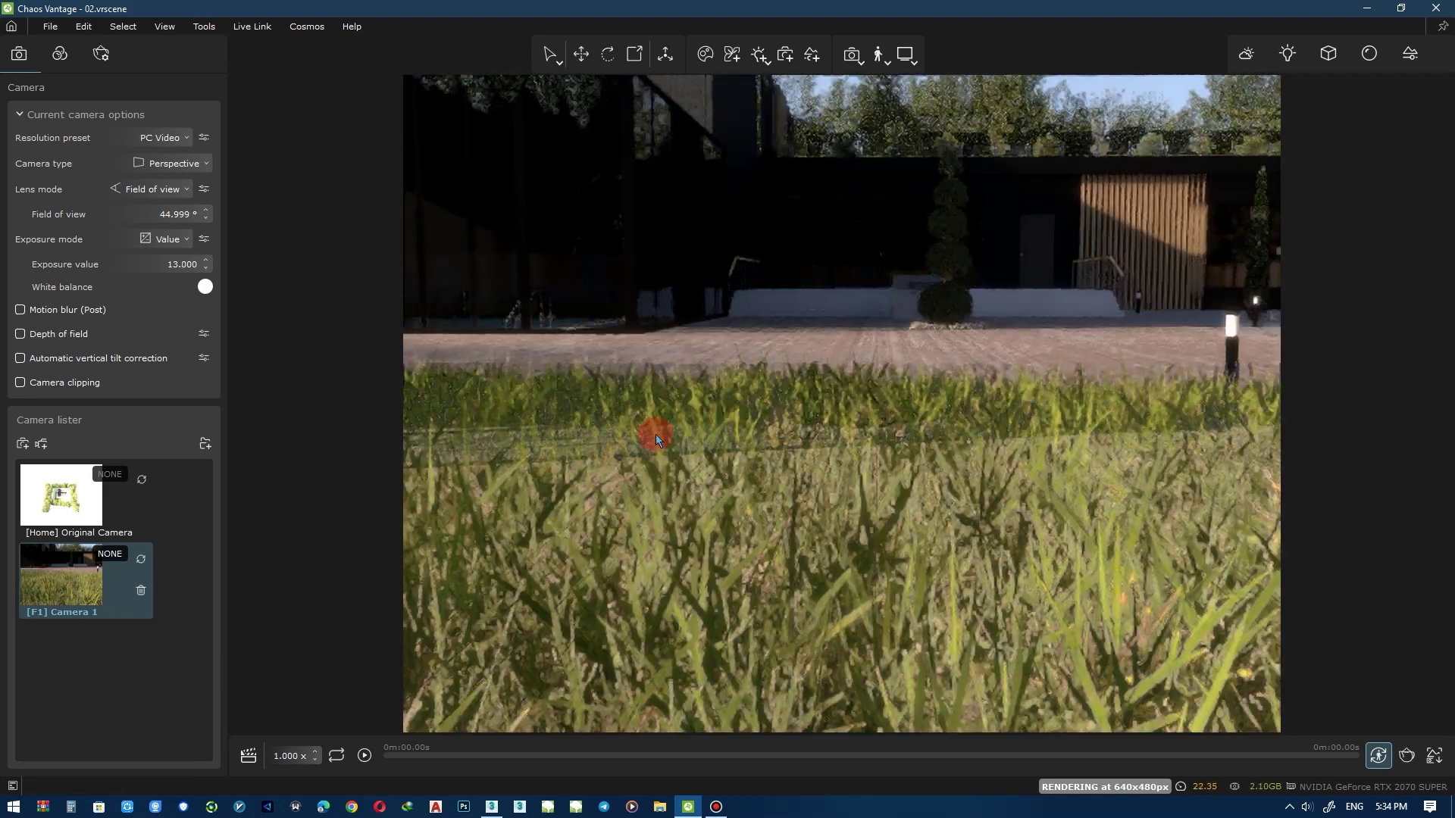
{"action": "middle_click", "coordinate": [832, 268]}
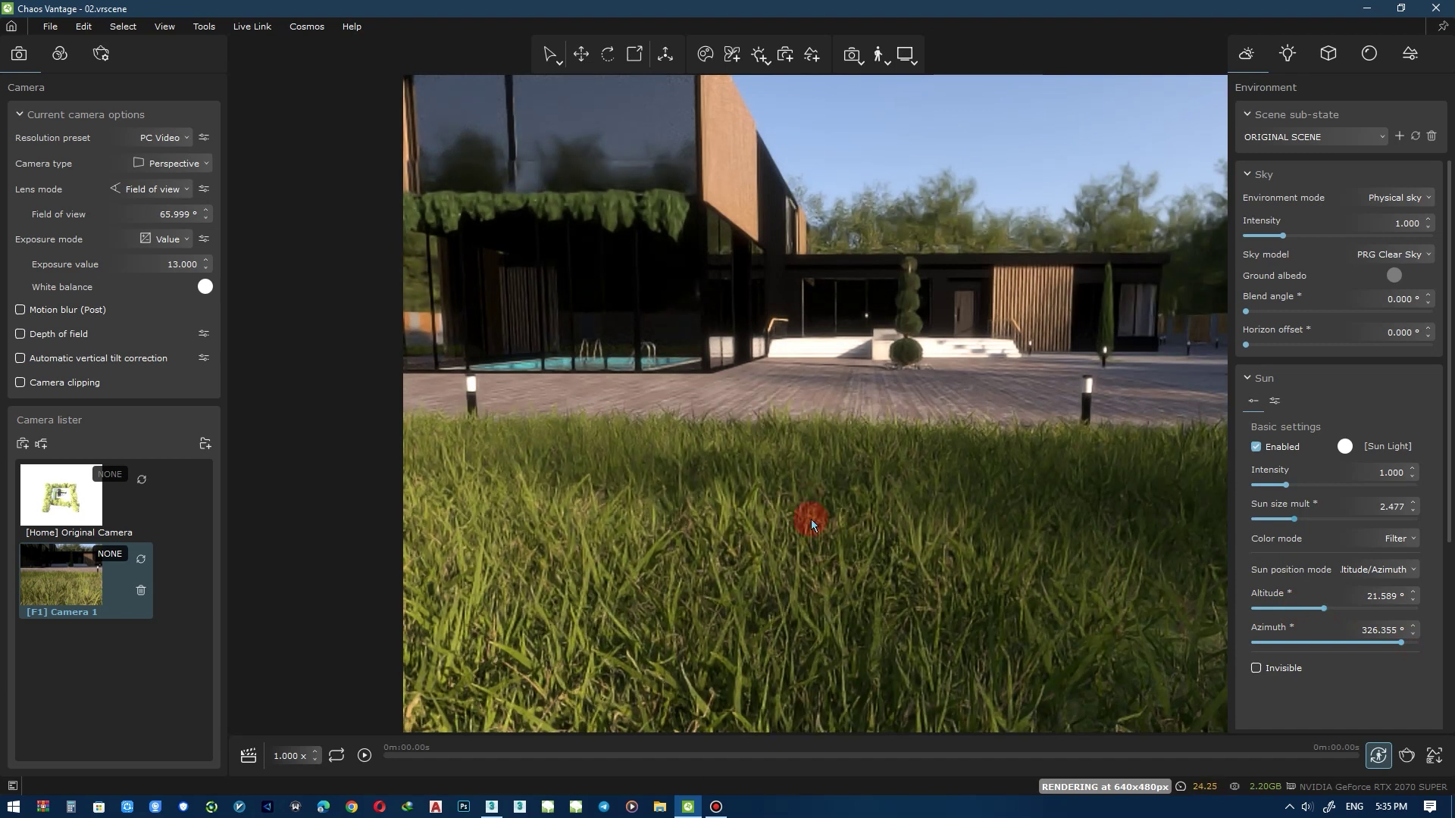
{"action": "middle_click", "coordinate": [809, 474]}
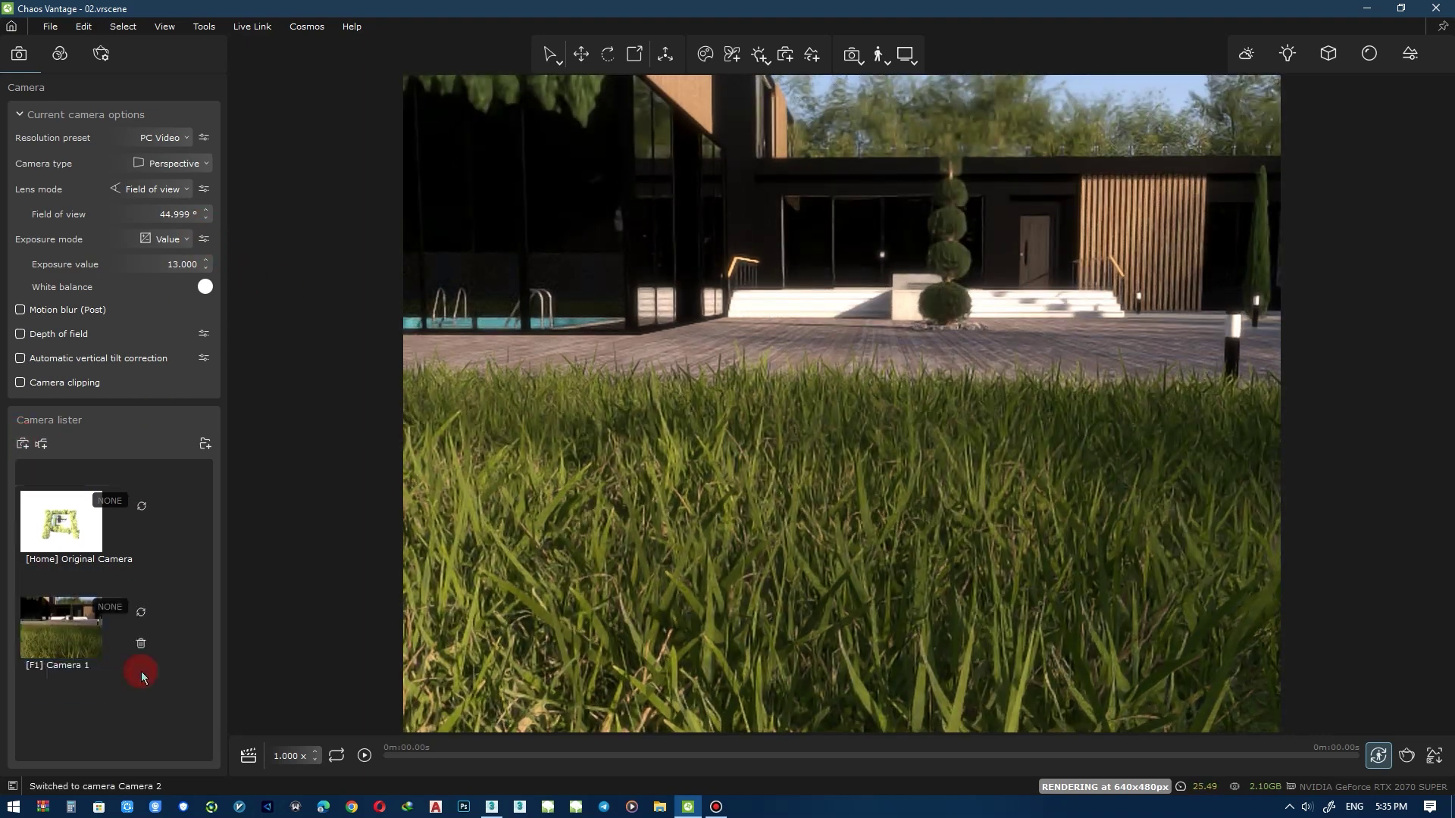
Reframe the ground-level view across the paving toward the house.
{"action": "middle_click", "coordinate": [761, 454]}
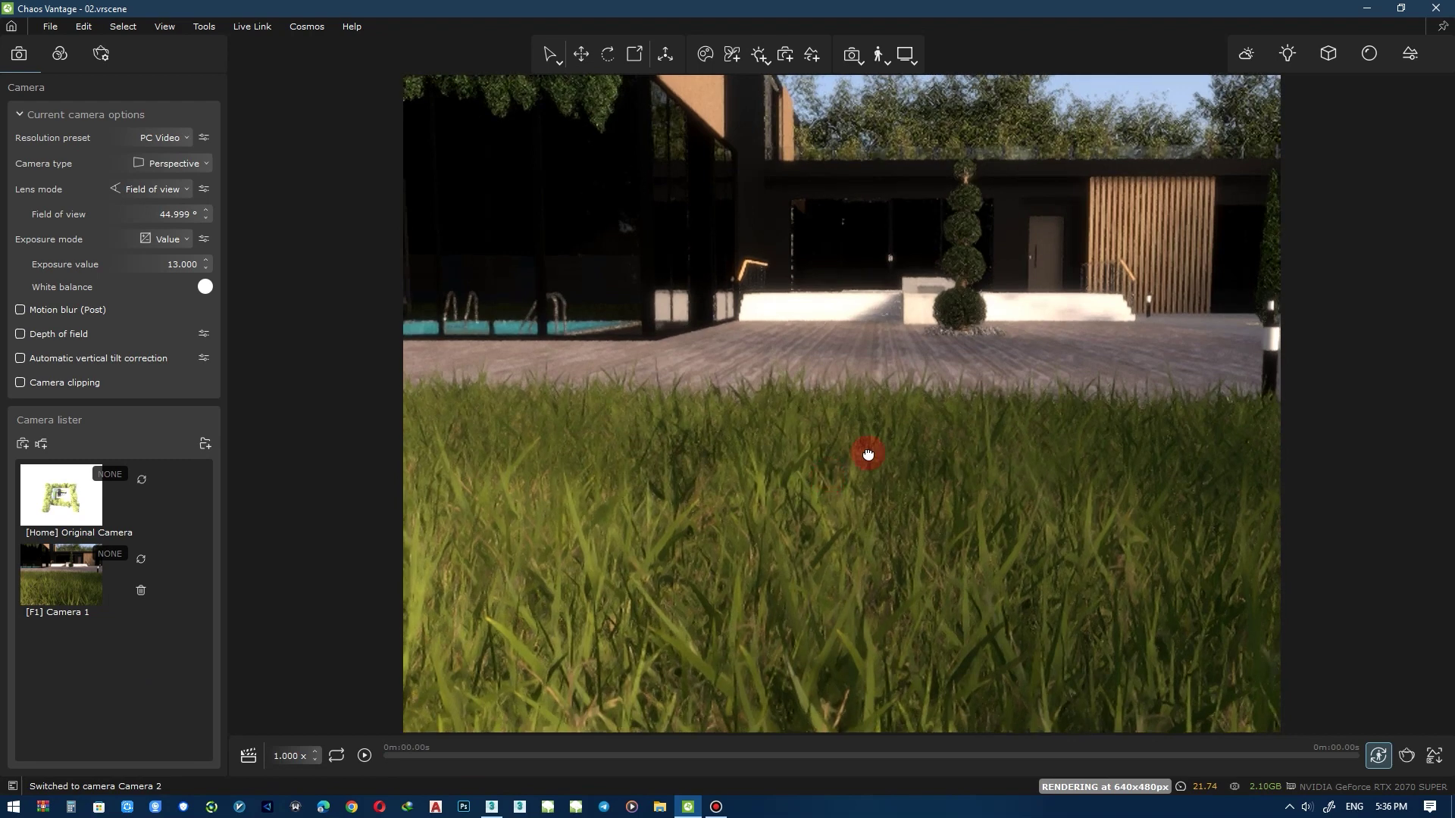
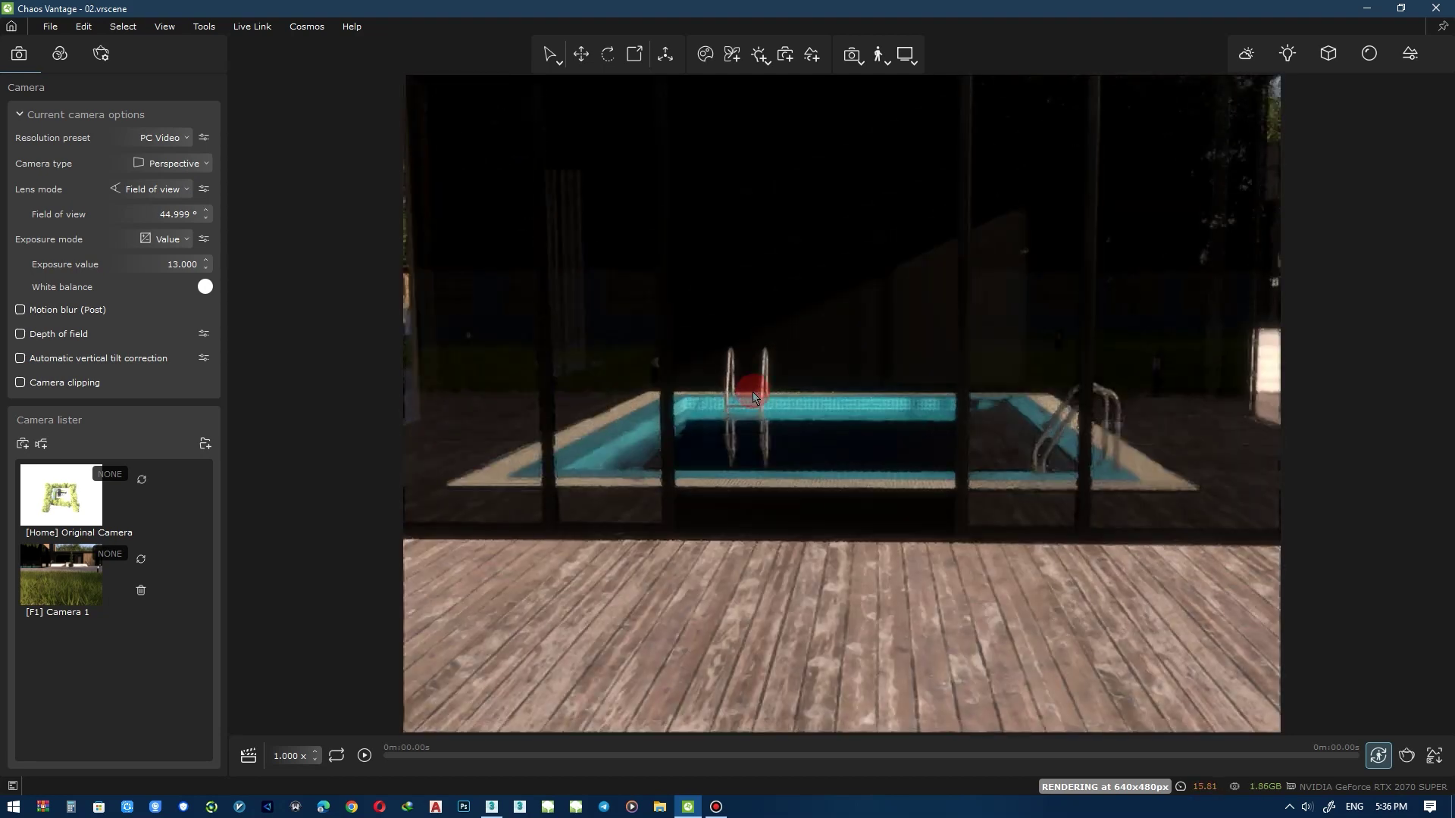
{"action": "middle_click", "coordinate": [775, 411]}
{"action": "middle_click", "coordinate": [794, 430]}
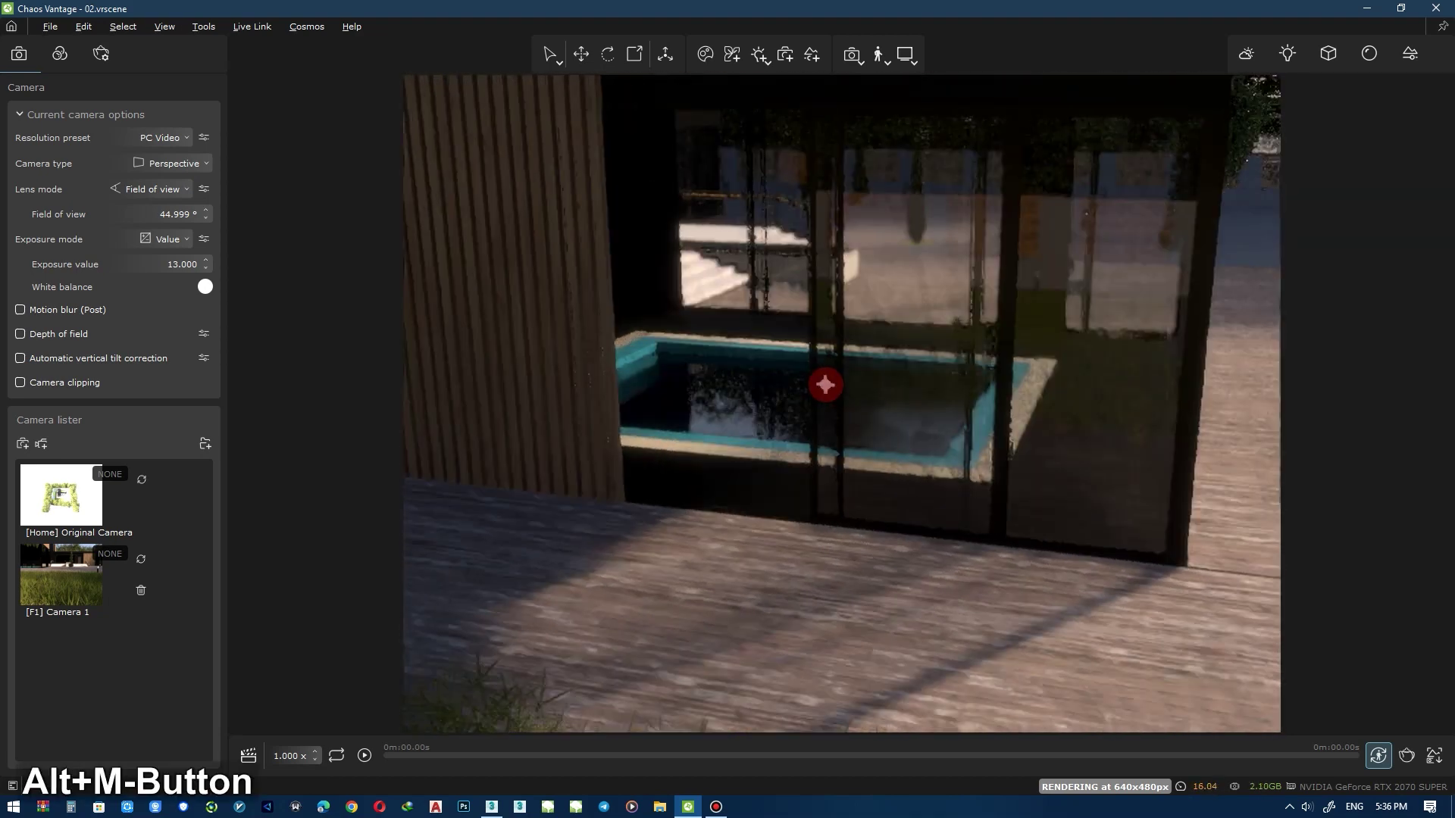
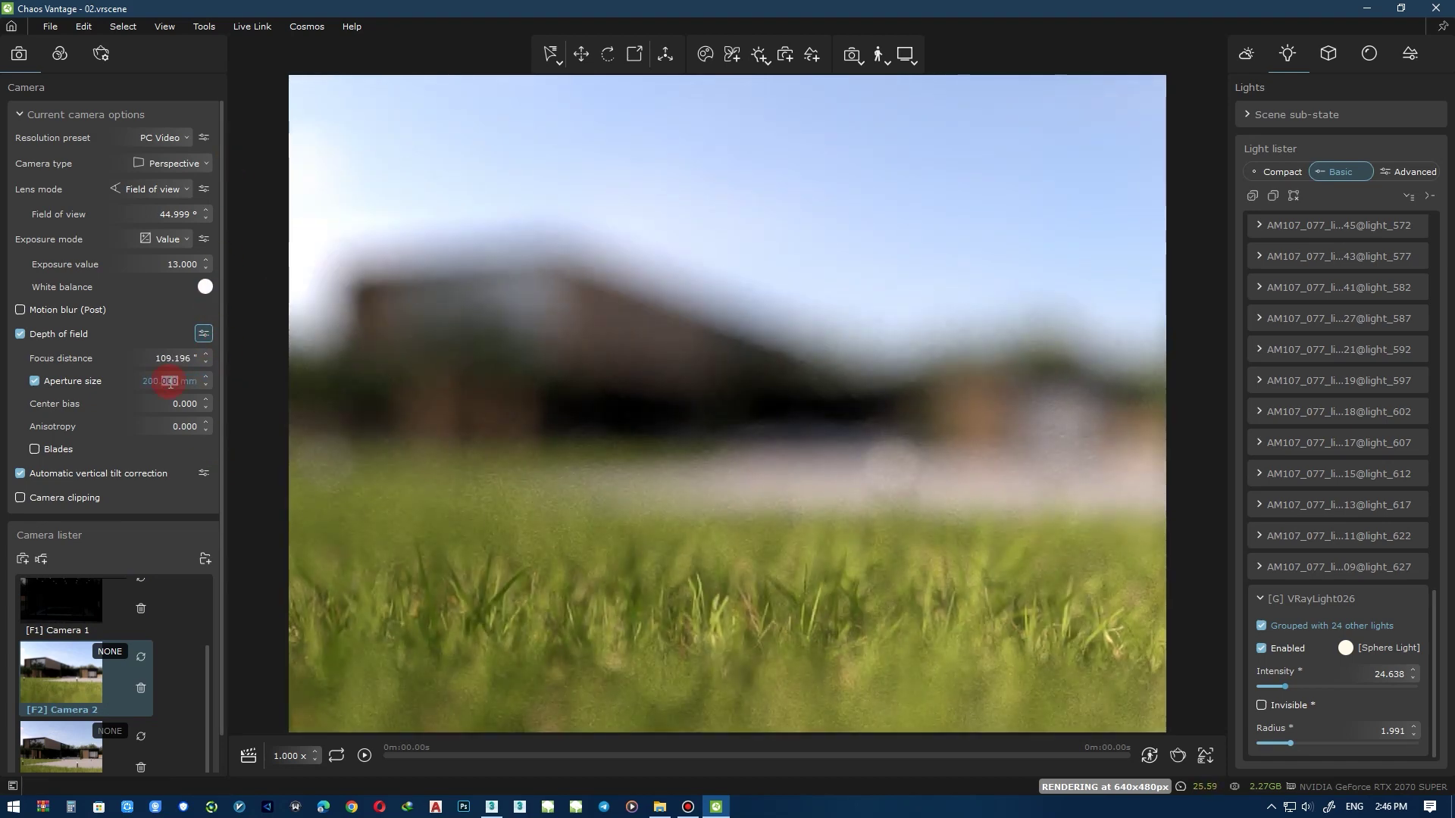
Focus on the foreground grass and widen the field of view to about 53°.
{"action": "key", "text": "KP_1"}
{"action": "key", "text": "KP_0"}
{"action": "key", "text": "Return"}
{"action": "key", "text": "KP_5"}
{"action": "key", "text": "Return"}
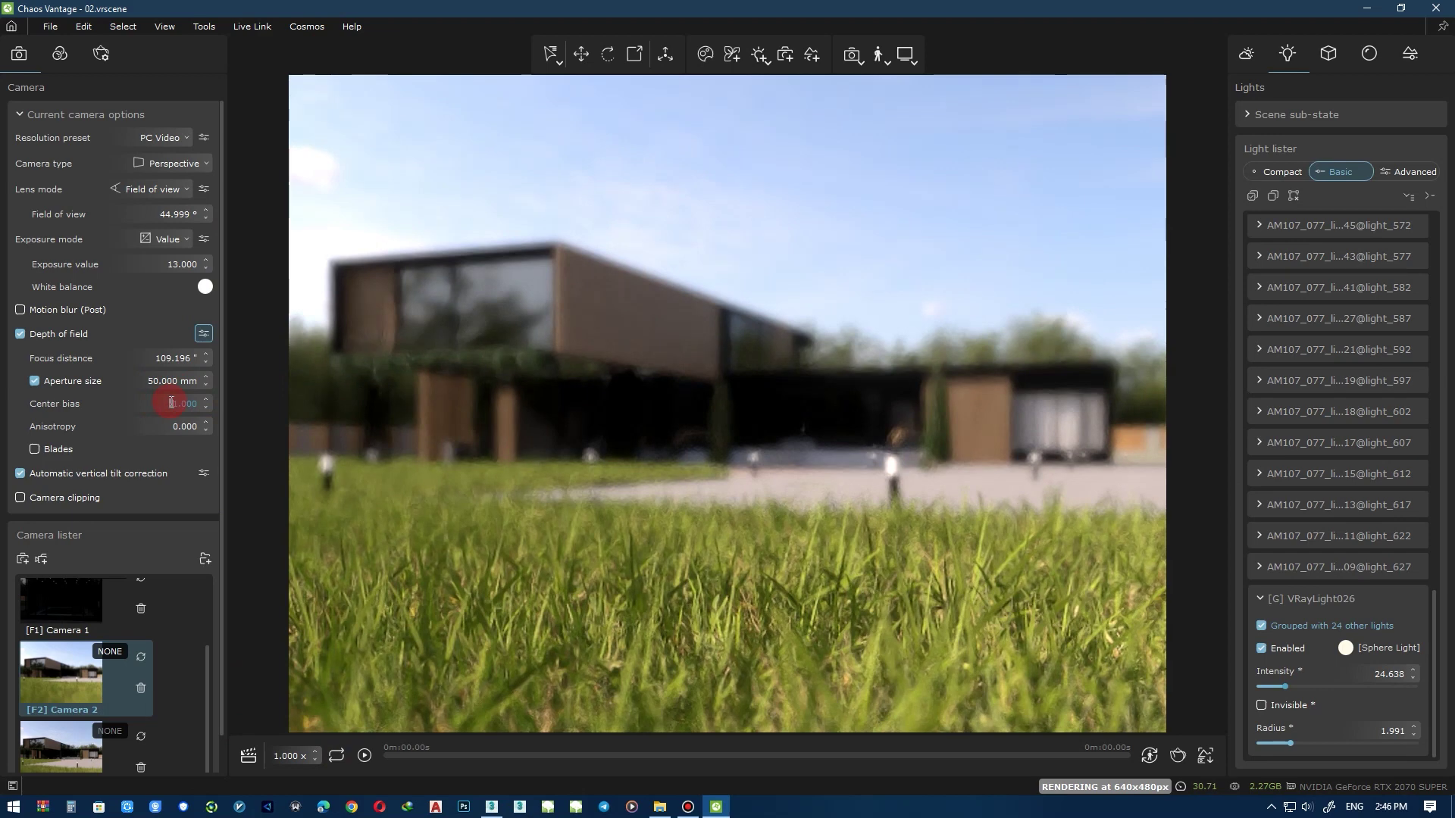
{"action": "key", "text": "KP_0"}
{"action": "key", "text": "Return"}
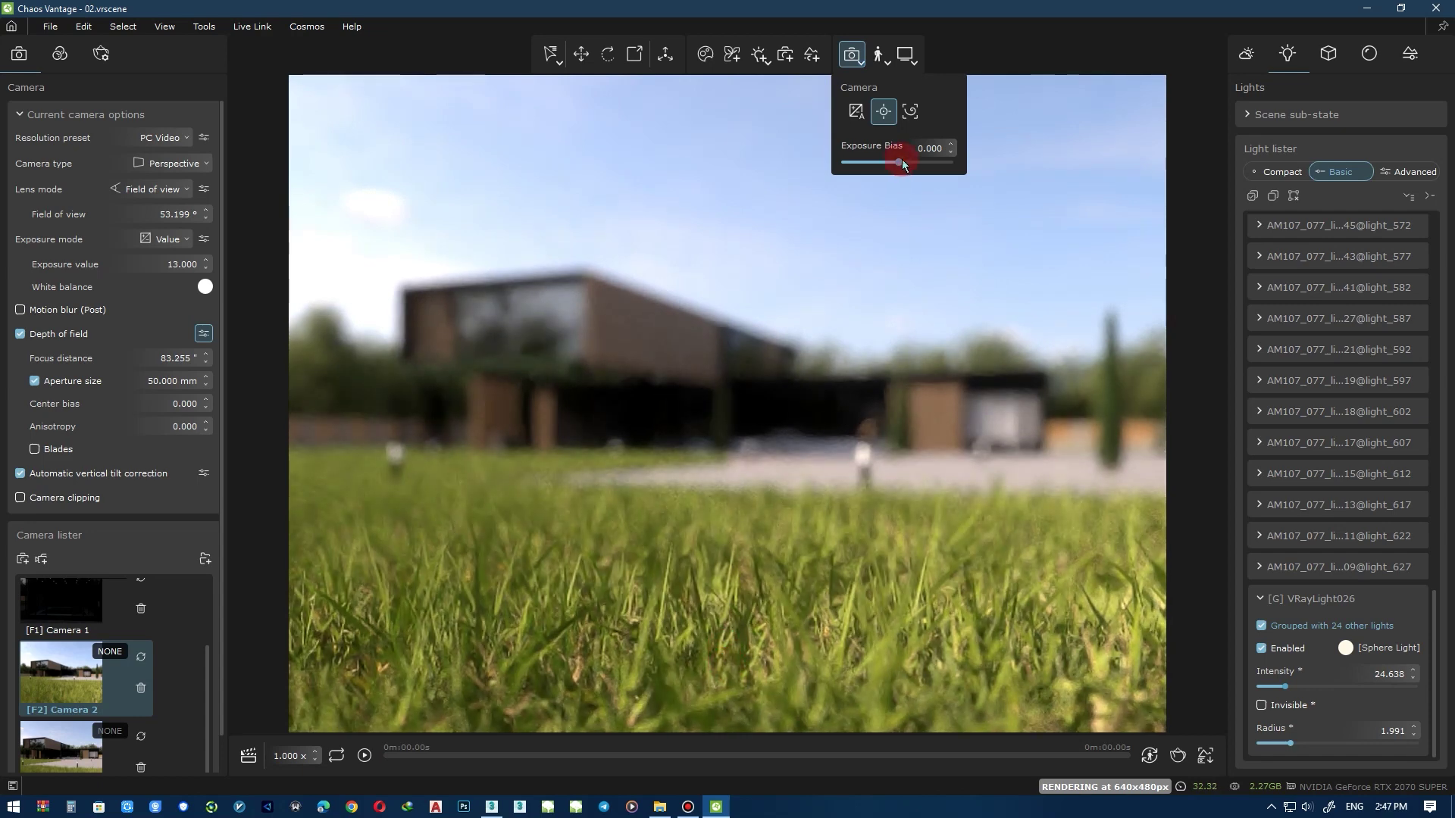
Undo the last change and lower exposure bias to about -0.352.
{"action": "key", "text": "ctrl+z"}
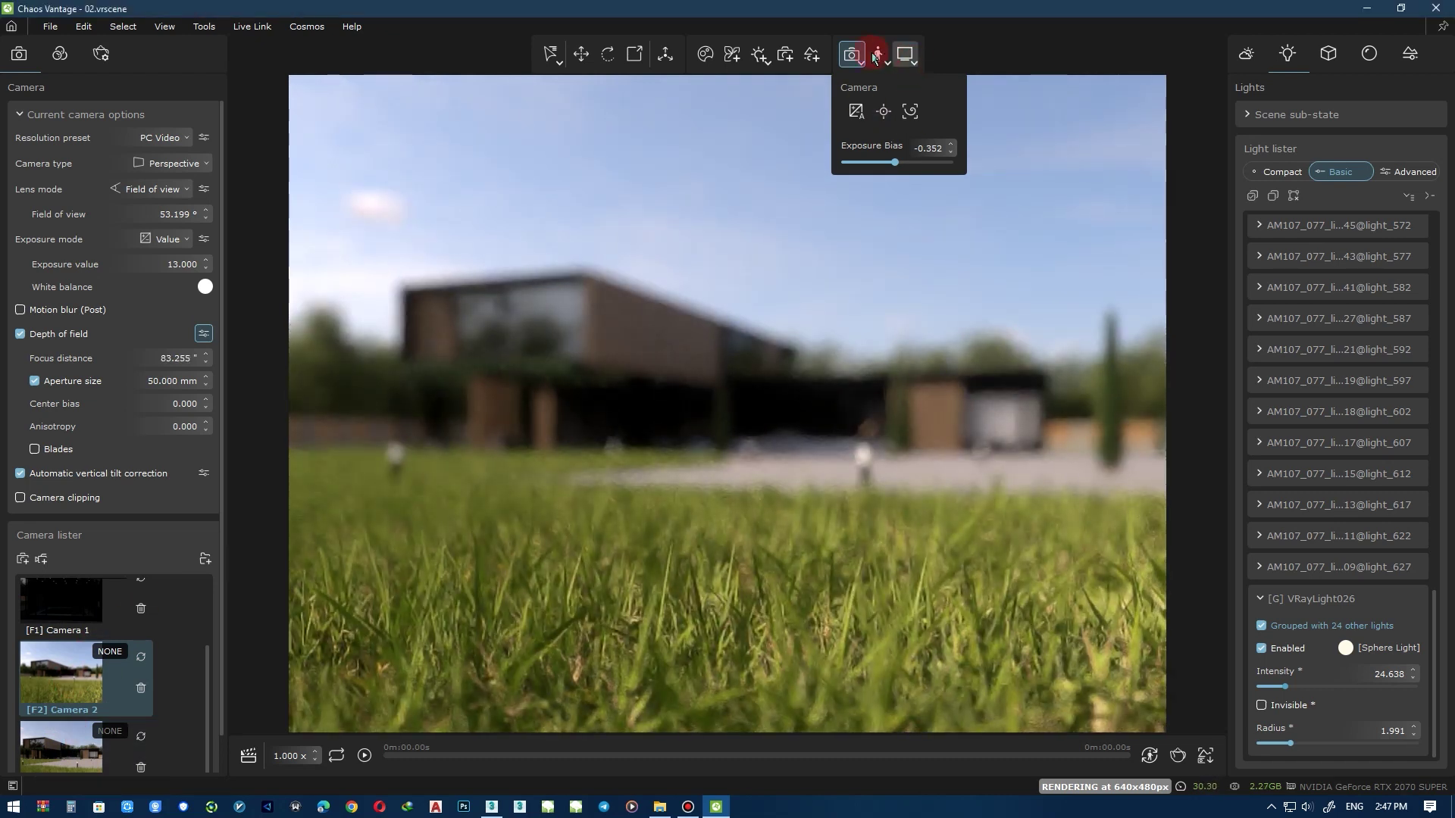
{"action": "key", "text": "w"}
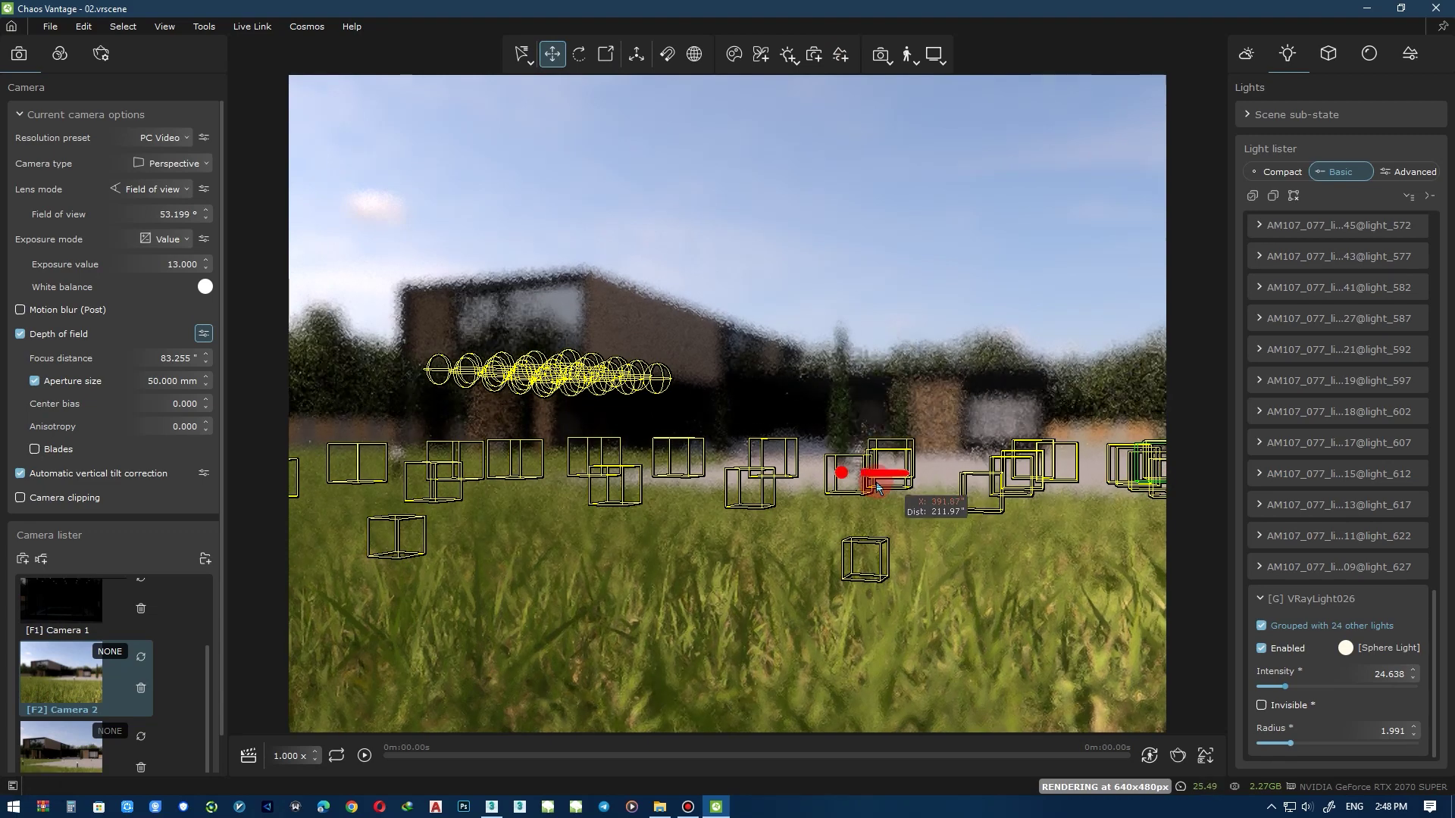
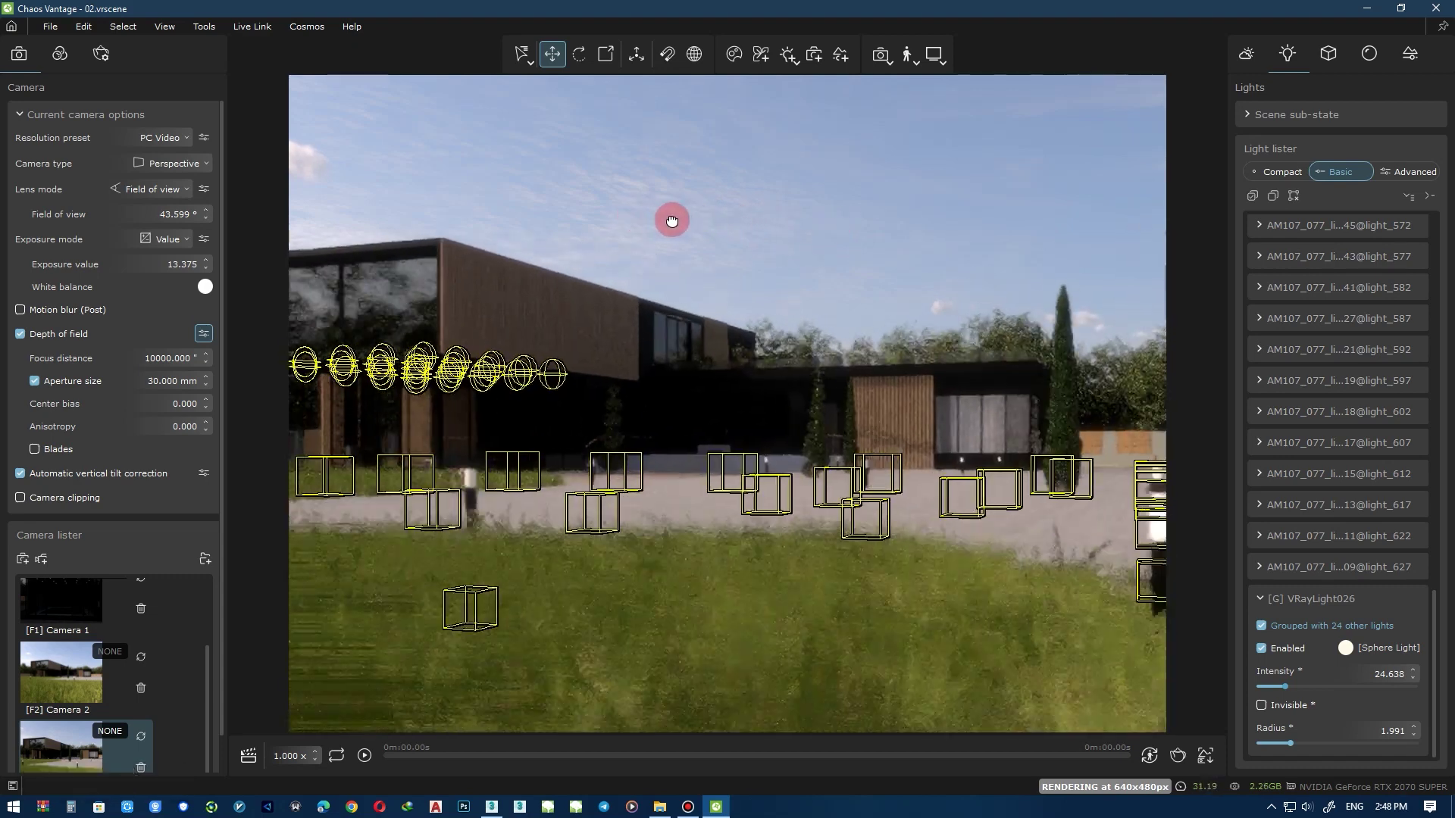
Reframe to show more cloudy sky above the house at 43.6° field of view.
{"action": "middle_click", "coordinate": [692, 226]}
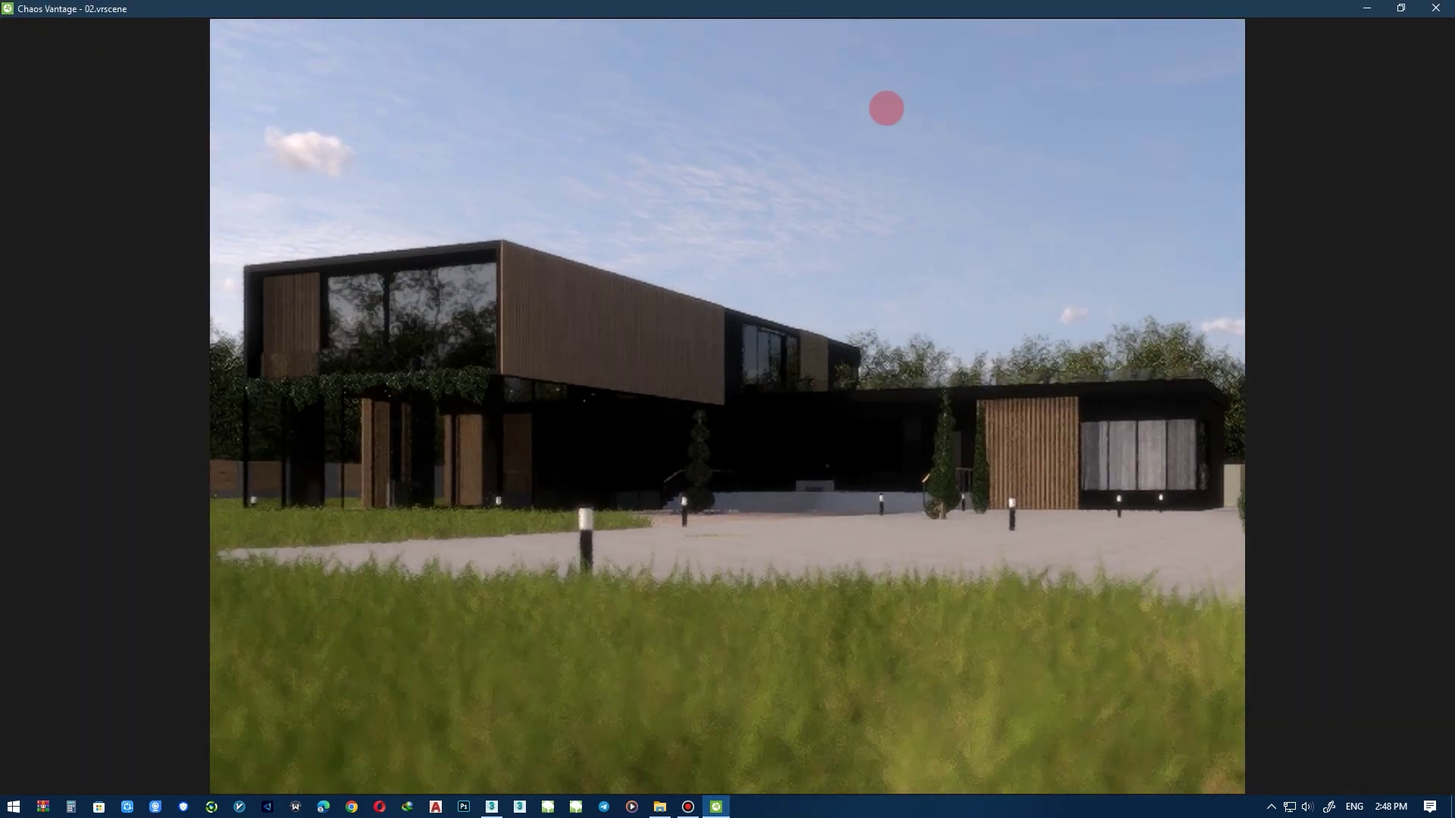
Leave full-screen to return to the normal editing layout with light markers.
{"action": "key", "text": "Escape"}
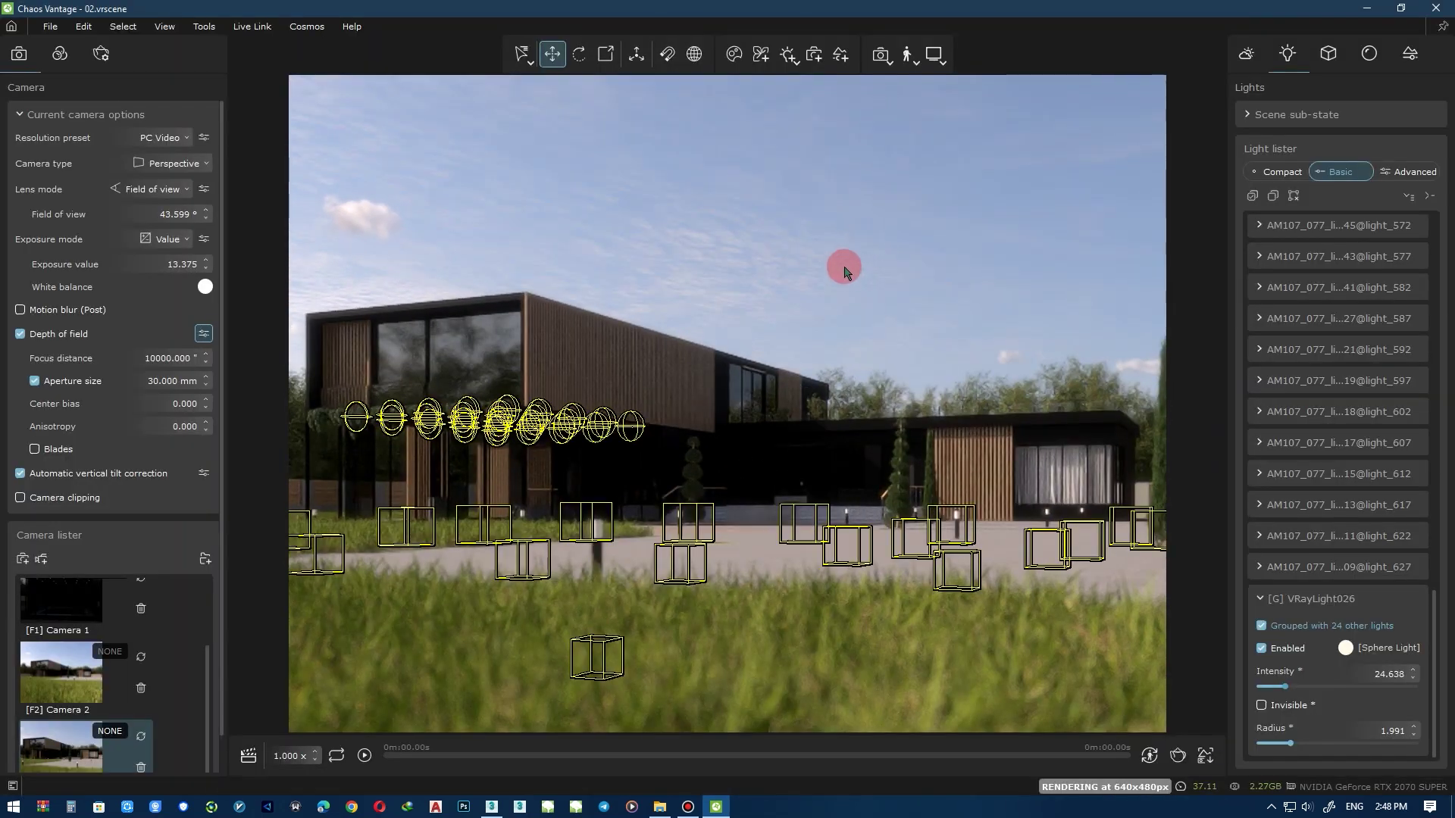
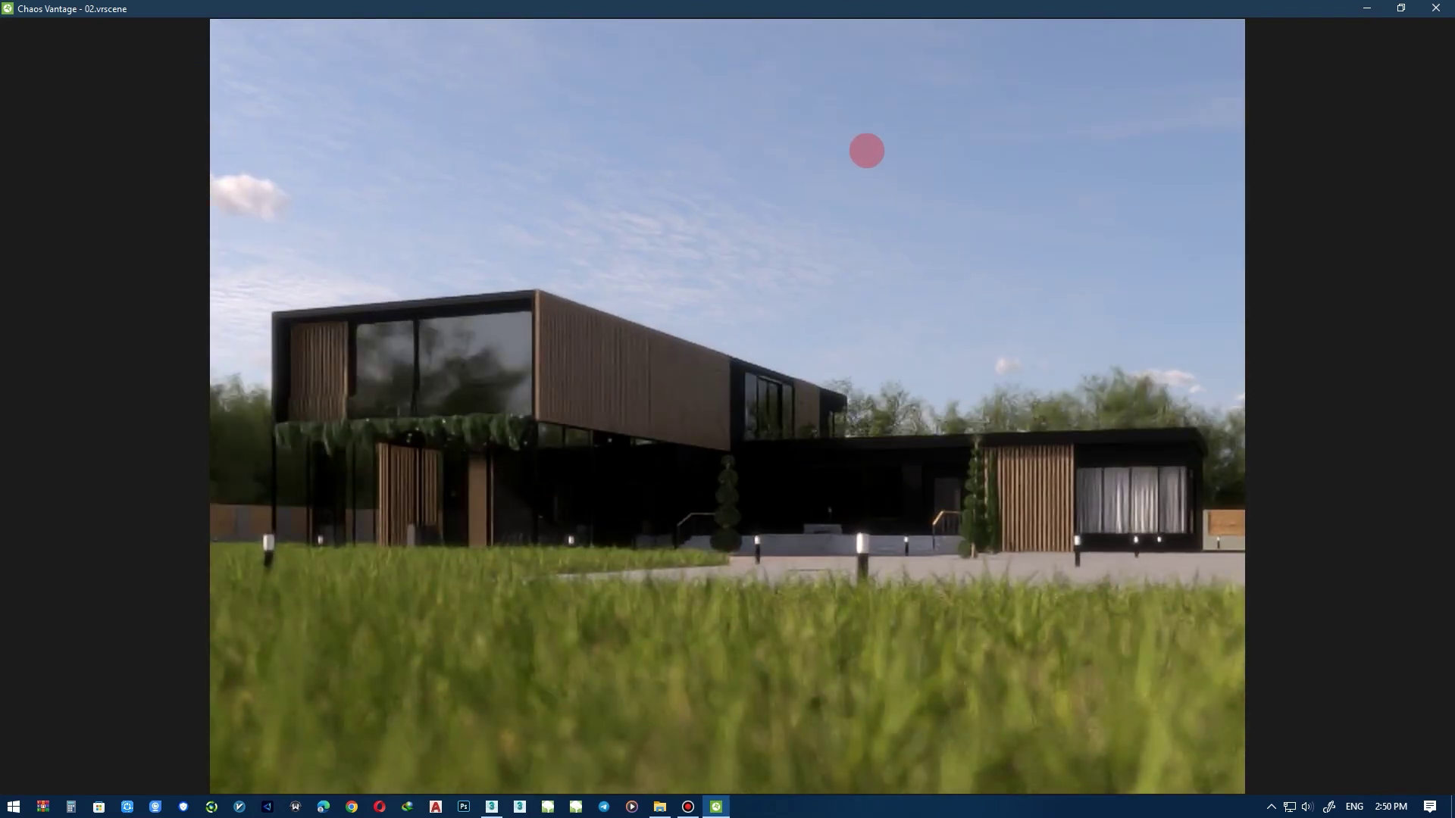
Move the sun to about 35° altitude, lighting the facade from a new direction.
{"action": "key", "text": "Escape"}
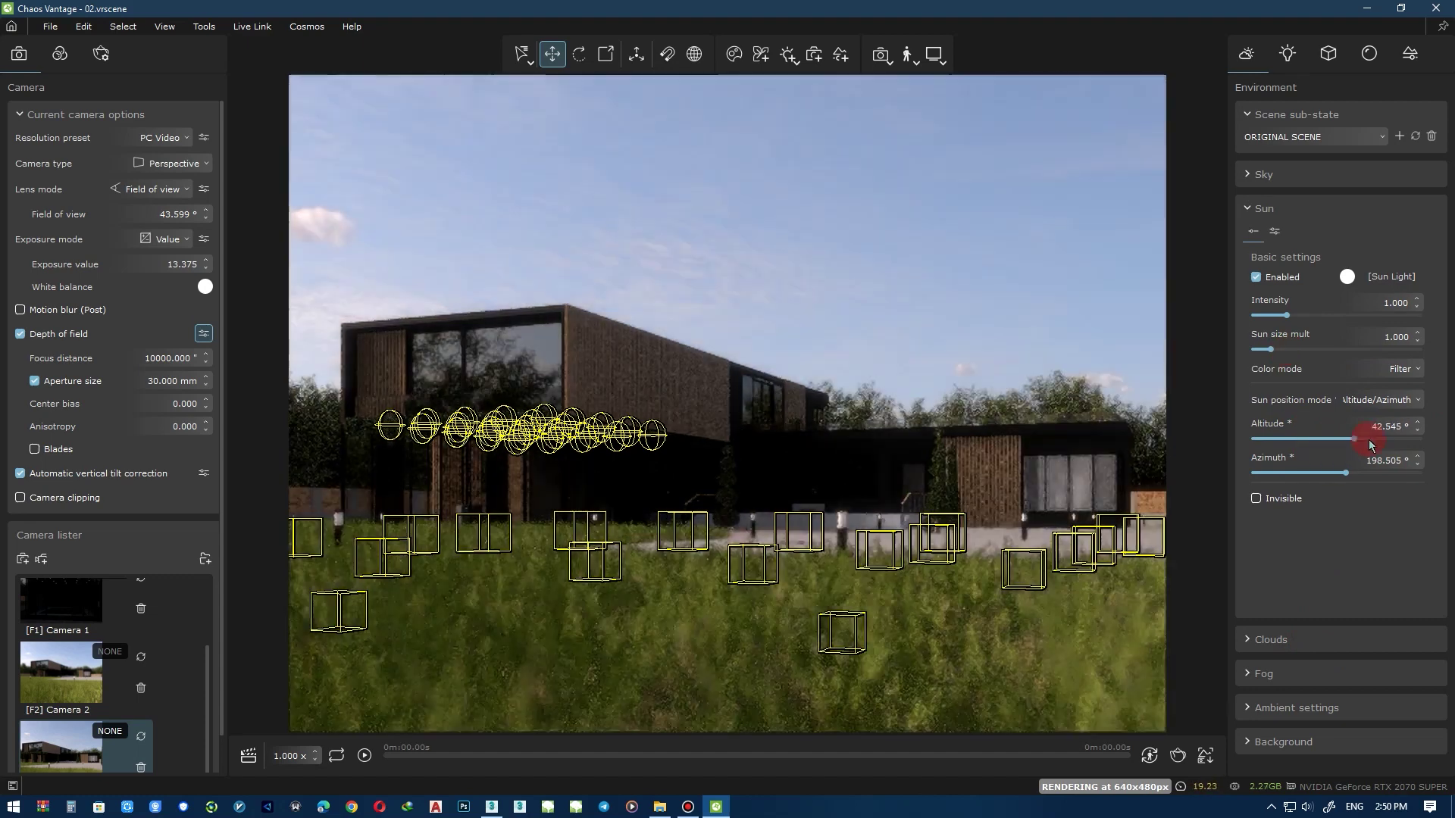
{"action": "key", "text": "ctrl+z"}
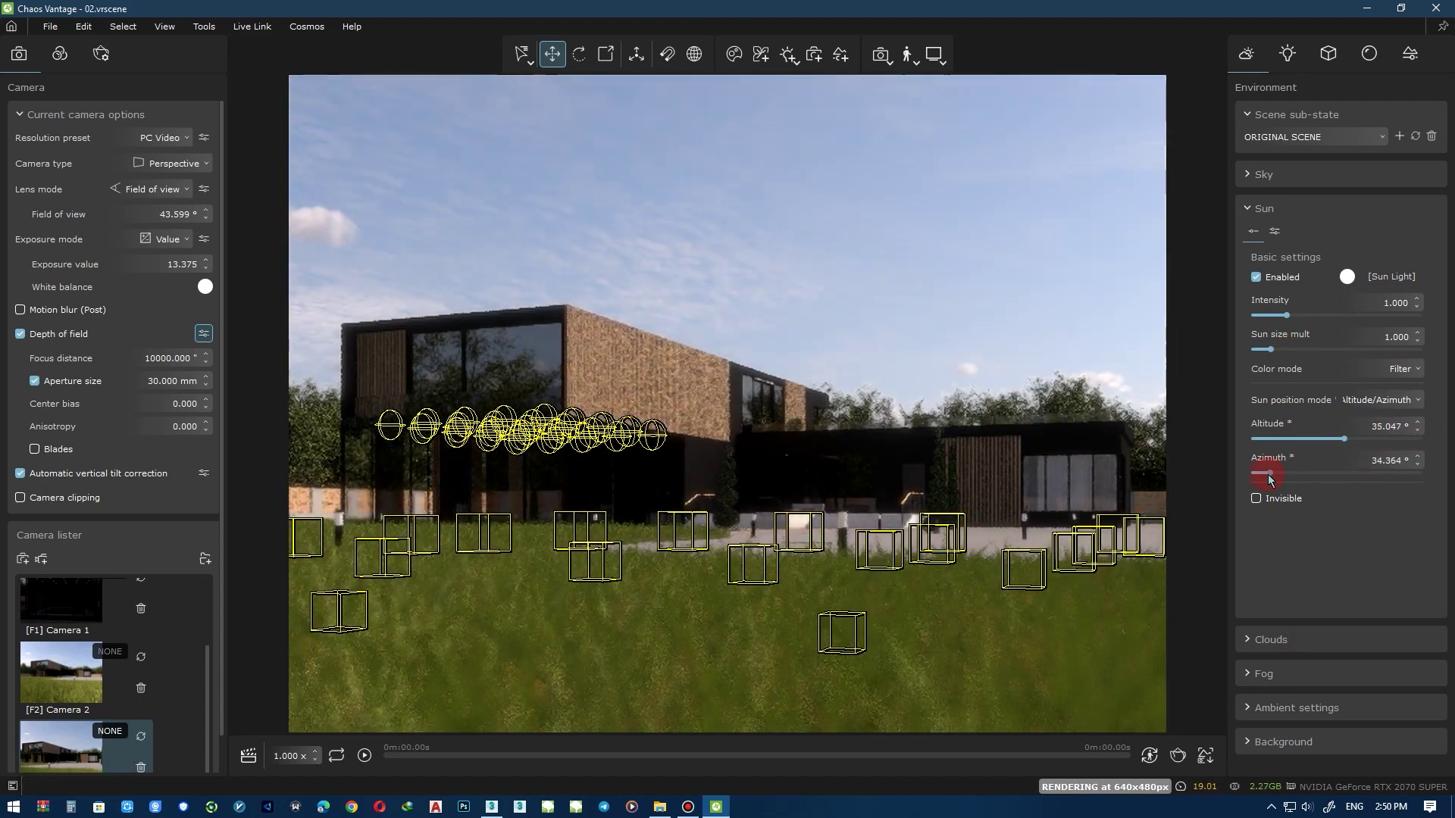